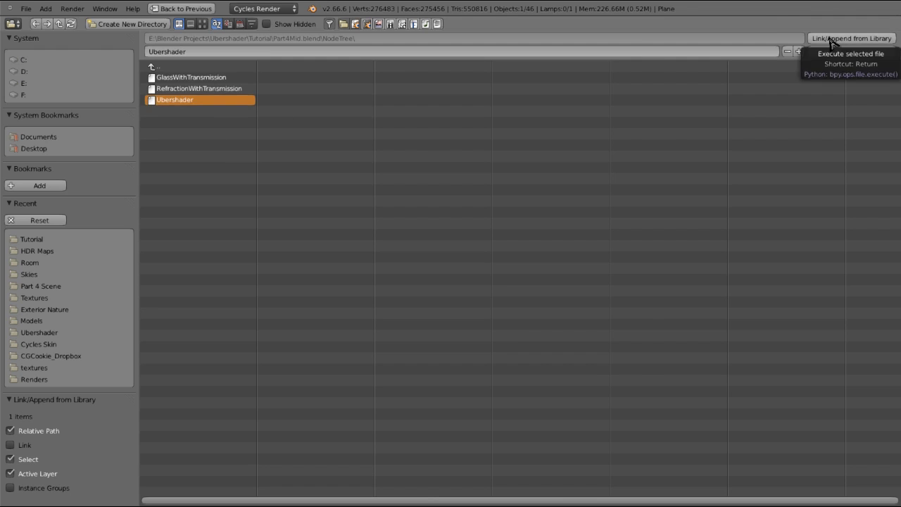
Step: Append the Ubershader node group and make it the plane's material, renamed Tablecloth
key(x)
key(shift+a)
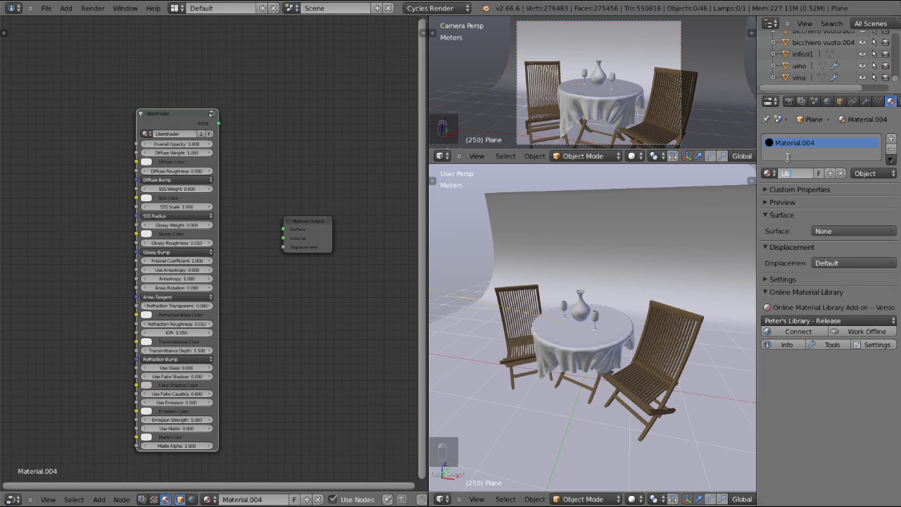
key(shift+a)
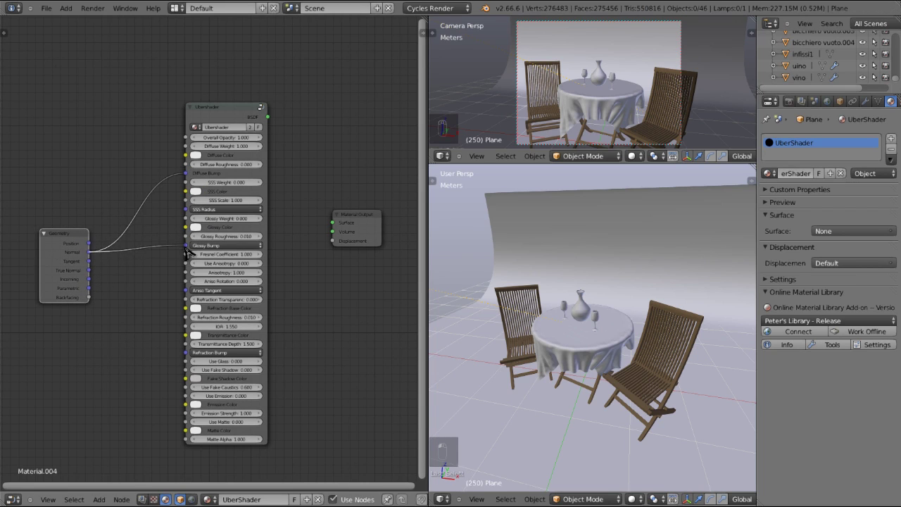
Step: Wire Geometry normal and tangent into the Ubershader bump inputs and its output to the surface
key(ctrl+h)
key(g)
drag(262, 122, 588, 129)
drag(816, 181, 801, 176)
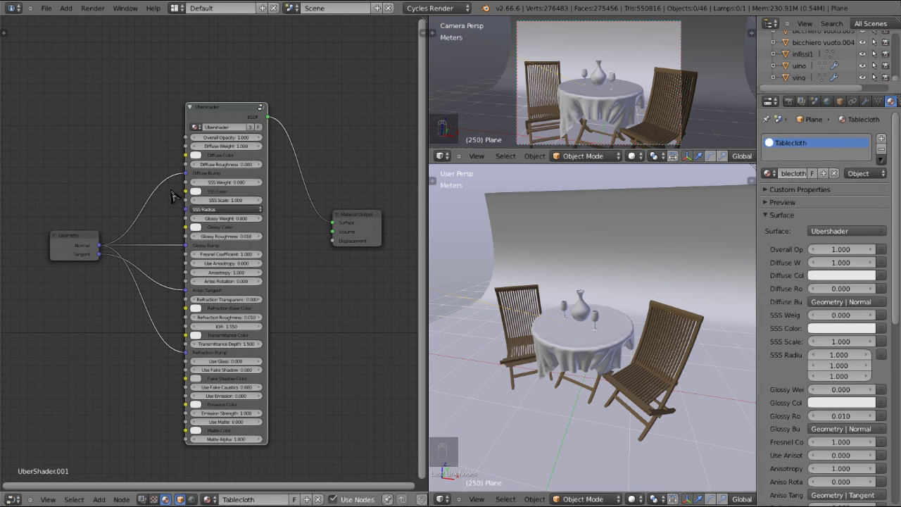
Step: Feed a red-and-white Checker Texture at scale 9.000 into the Tablecloth diffuse colour
key(shift+a)
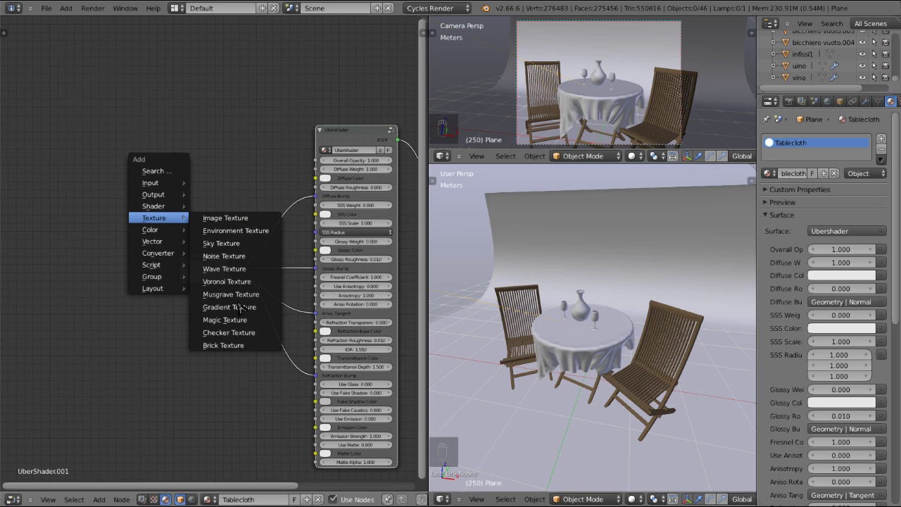
key(g)
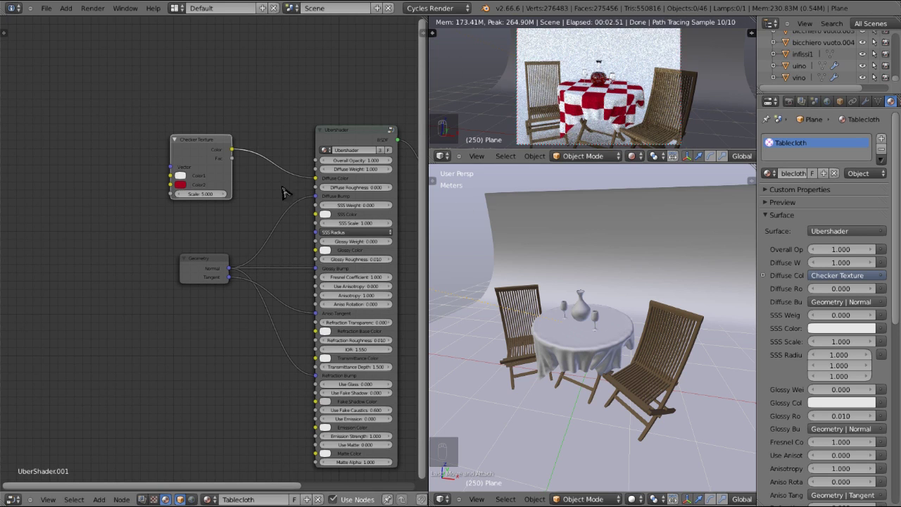
click(214, 157)
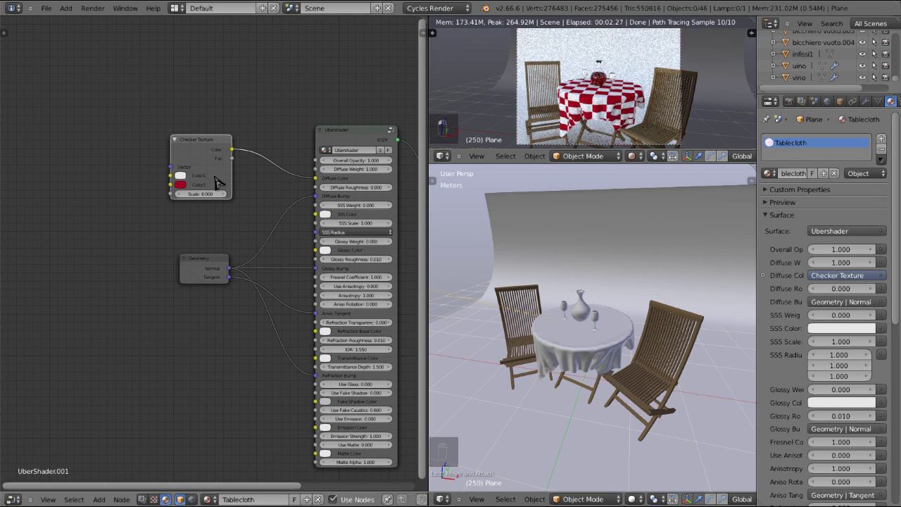
click(208, 199)
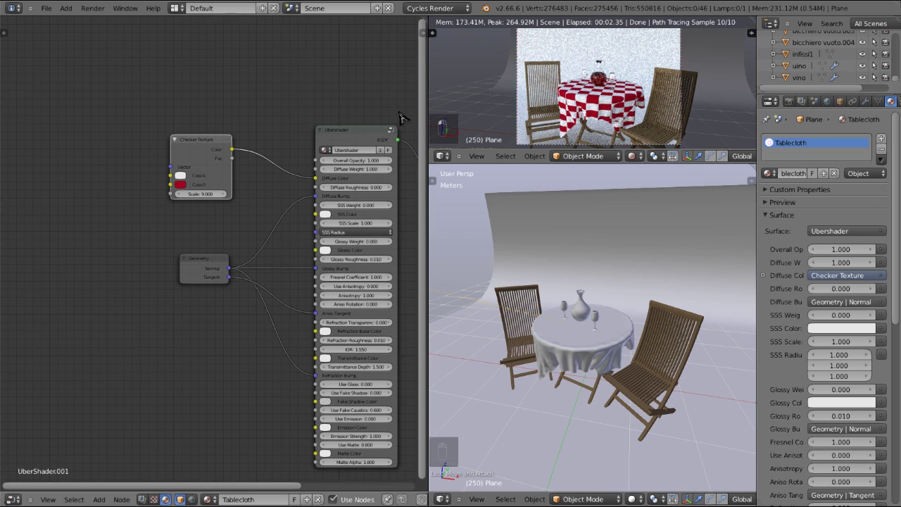
drag(179, 193, 135, 192)
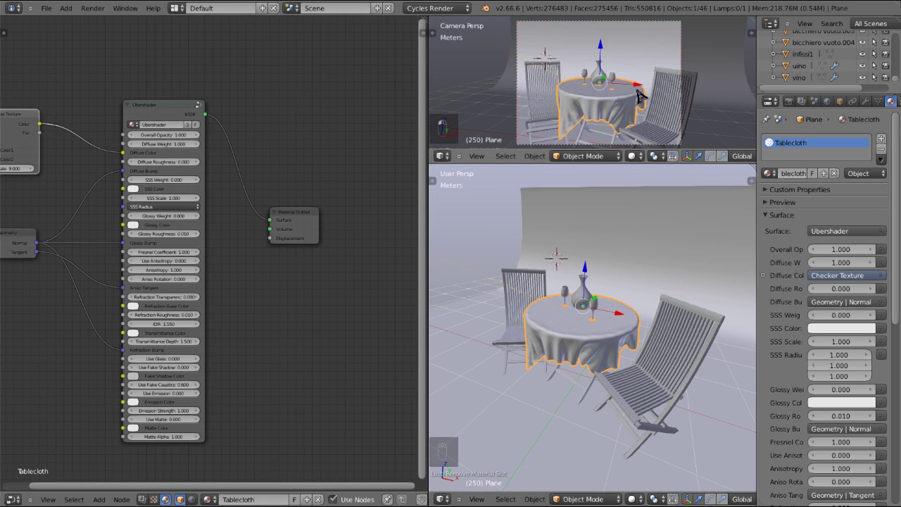
Step: Give the chair an Ubershader material named Wood.001 with an image texture on diffuse colour
key(shift+a)
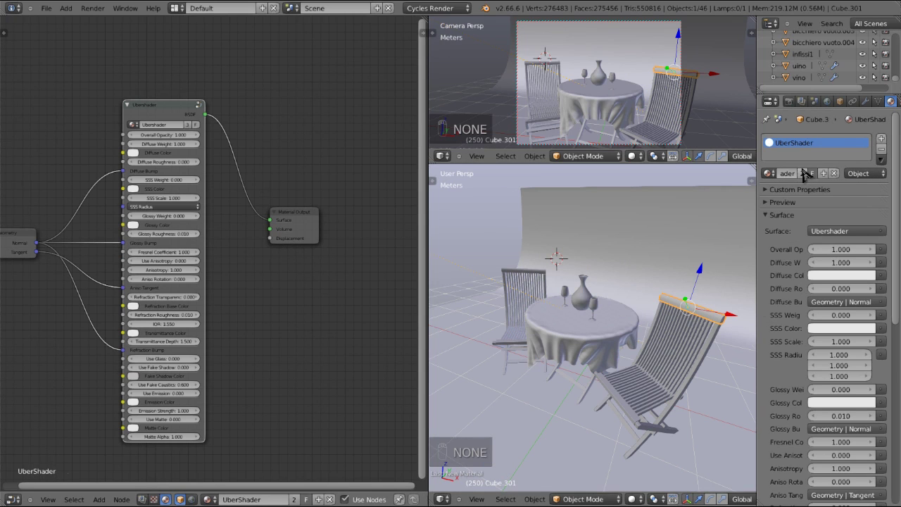
key(o)
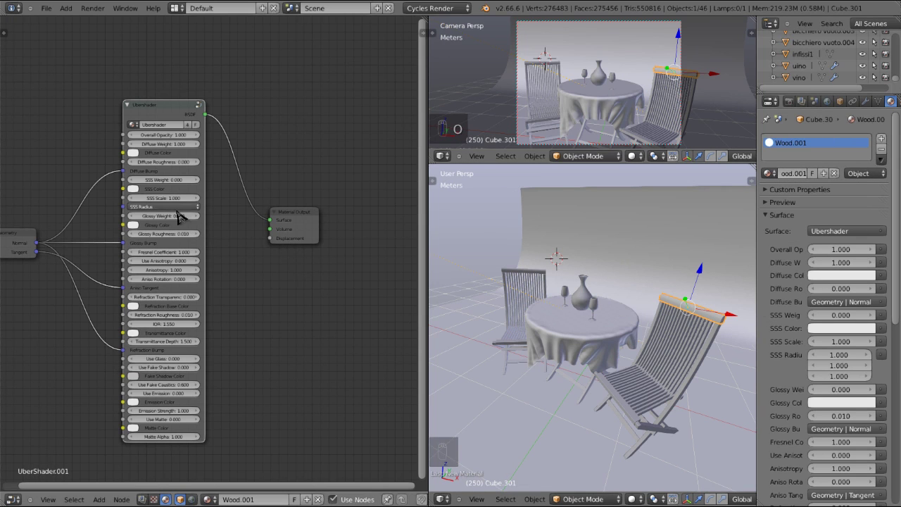
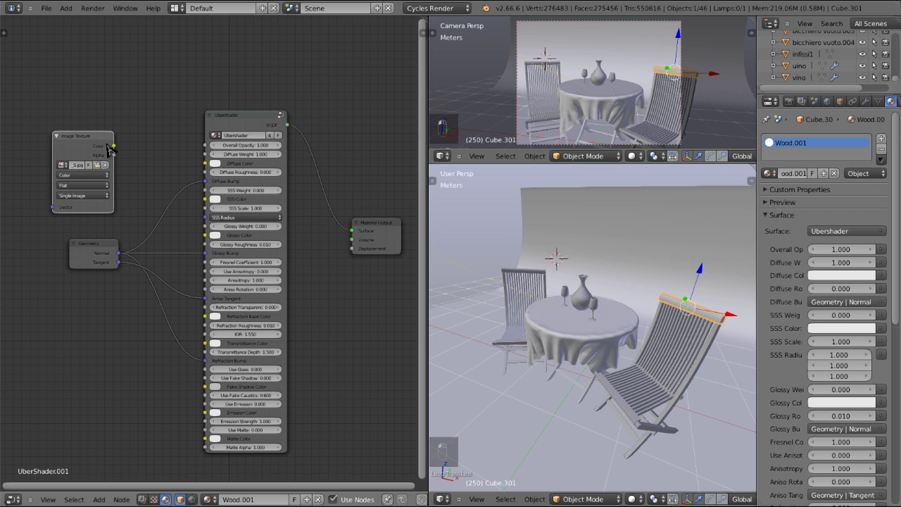
key(g)
key(shift+a)
key(x)
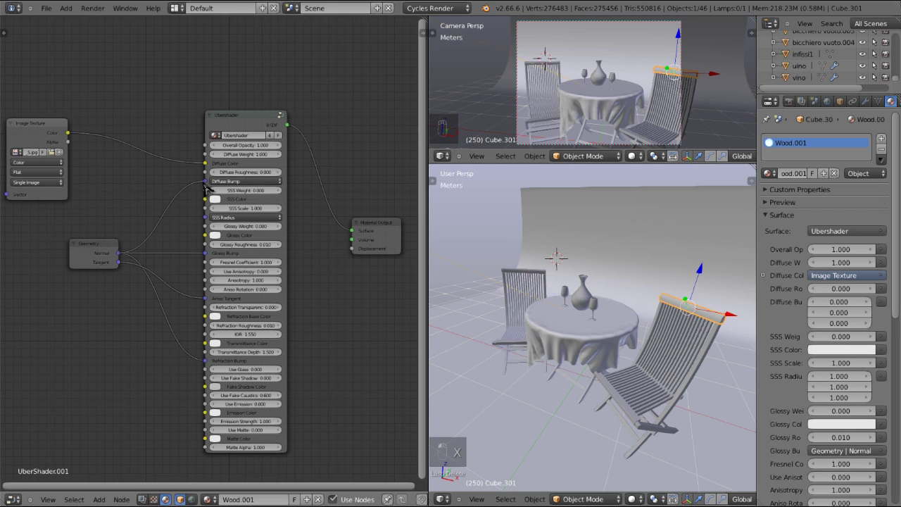
Step: Route the image through RGB to BW into a Bump node for the wood surface
key(shift+a)
key(shift+a)
key(g)
key(shift+a)
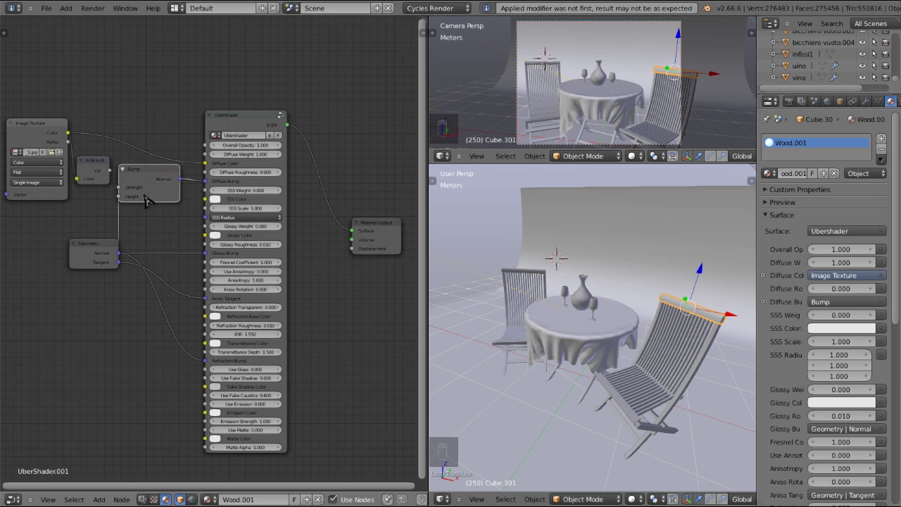
key(ctrl+z)
key(shift+a)
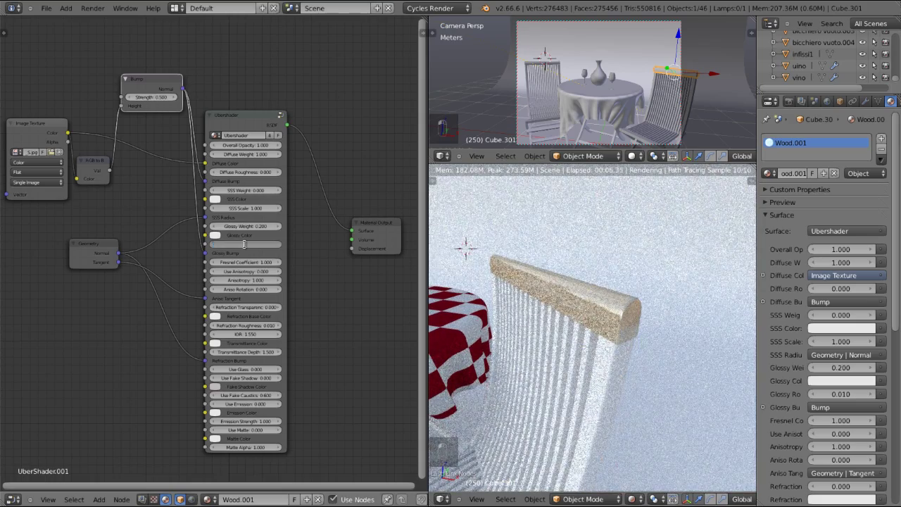
Step: Set Wood.001 glossy weight 0.200 and roughness 0.350
drag(253, 284, 249, 265)
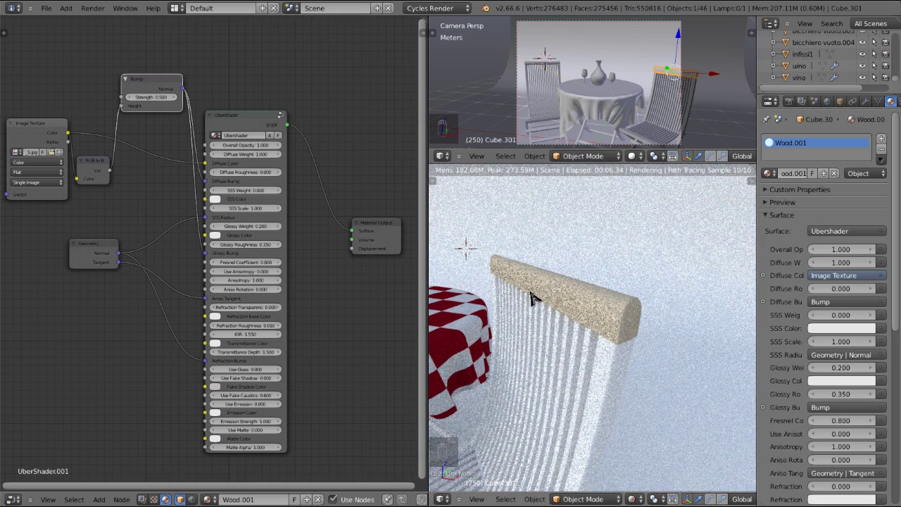
key(ctrl+v)
key(ctrl+b)
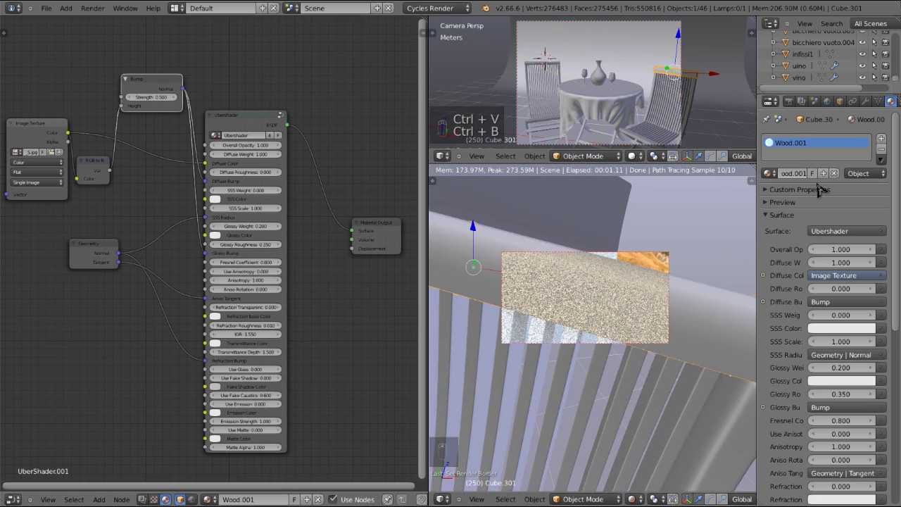
Step: Insert a Hue Saturation Value node at value 3.5 before Wood.001's diffuse colour
drag(794, 102, 816, 324)
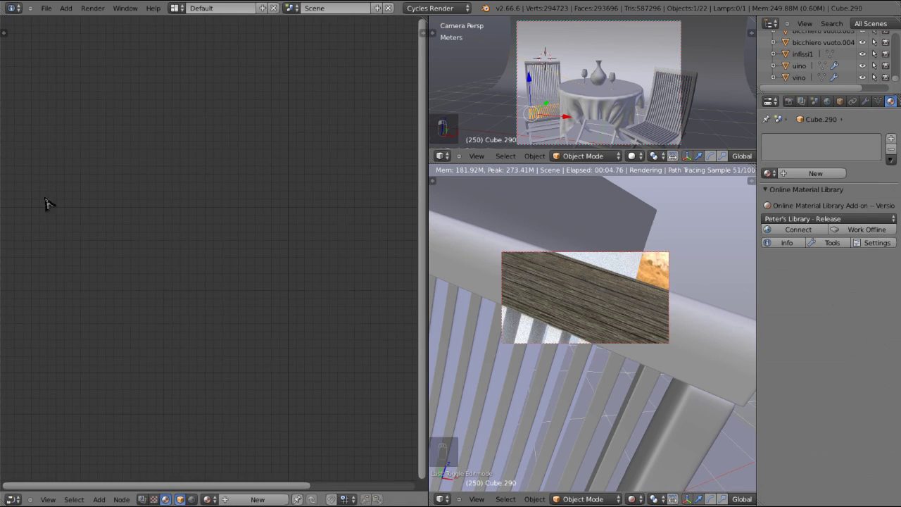
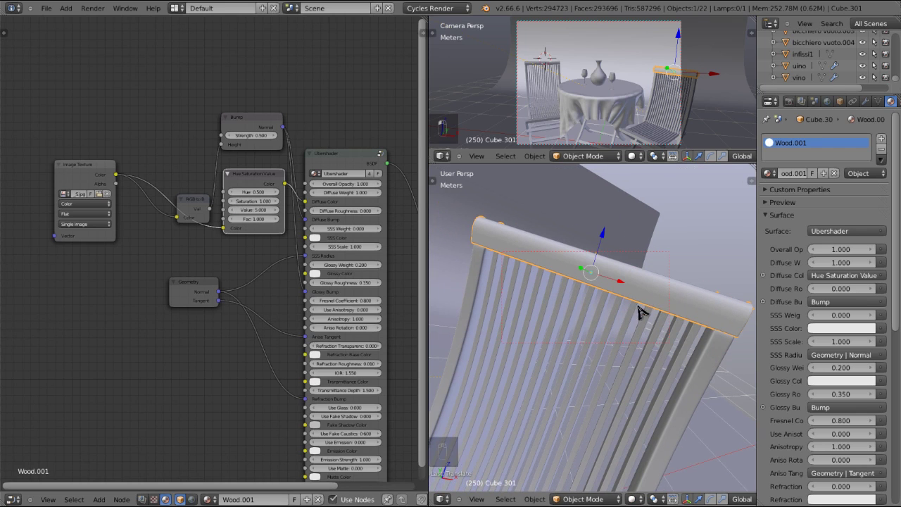
key(ctrl+alt+b)
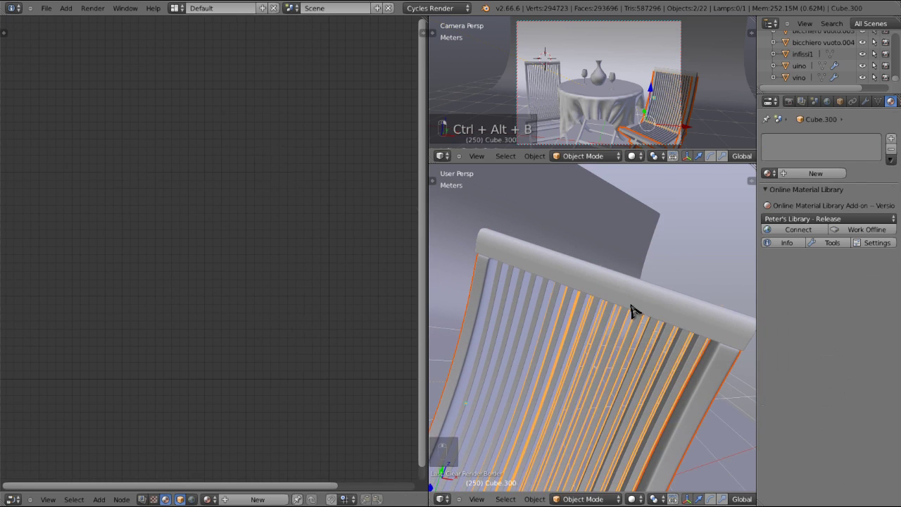
key(ctrl+l)
Step: Link the Wood.001 material to the other chair parts
key(a)
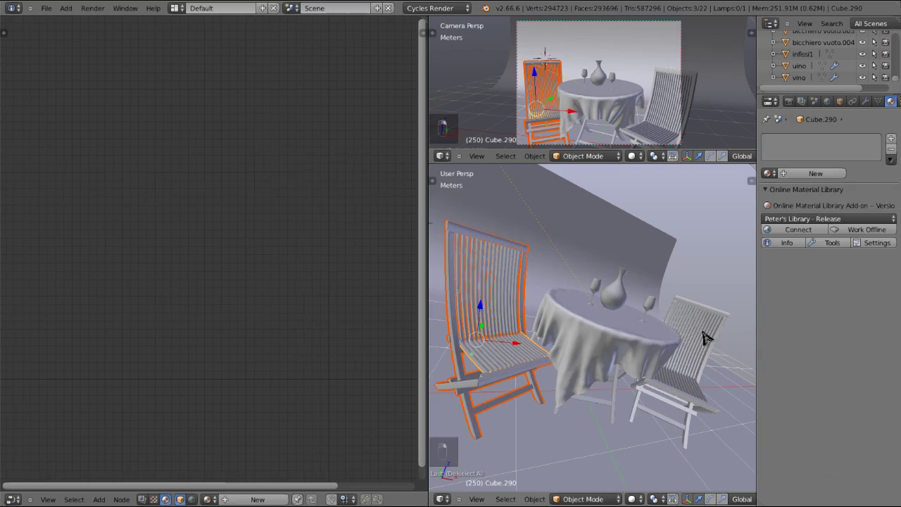
key(ctrl+l)
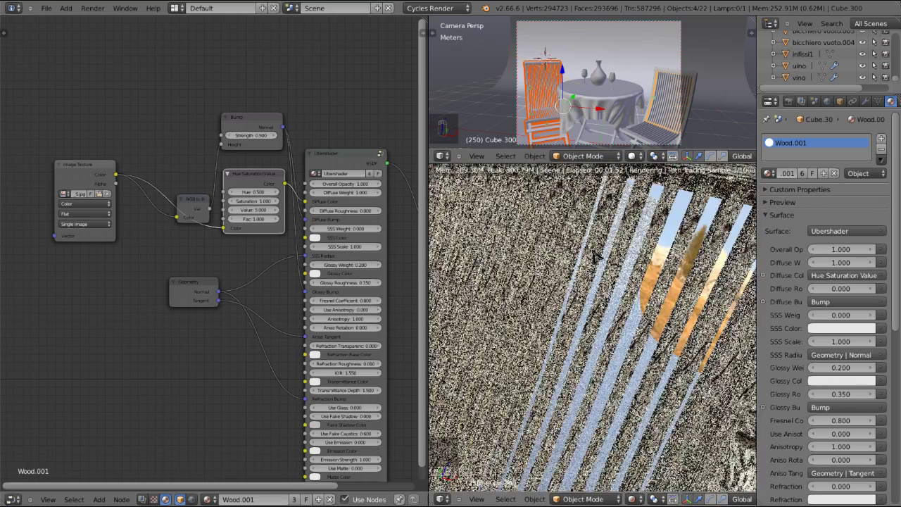
key(ctrl+b)
key(ctrl+b)
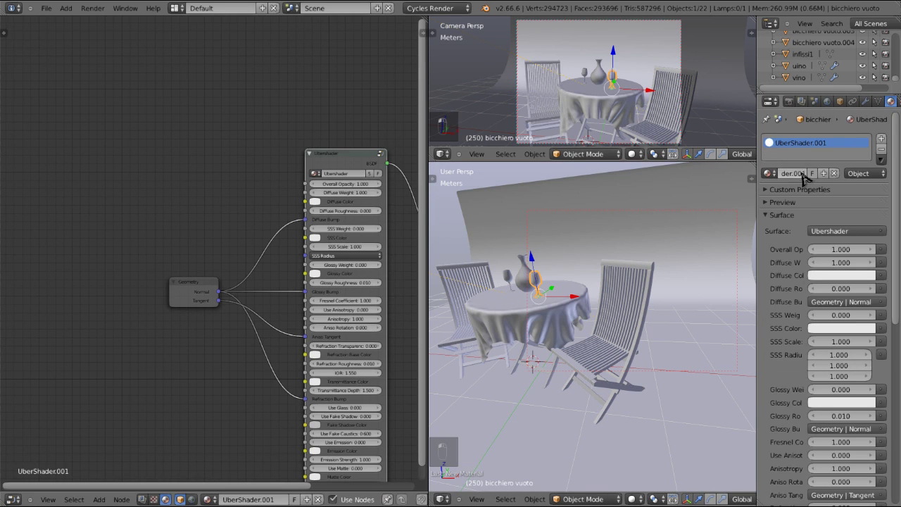
Step: Create the Glass Ubershader (diffuse 0, glossy 1, Fresnel 0.35, full refraction) and link it to the other glasses
key(s)
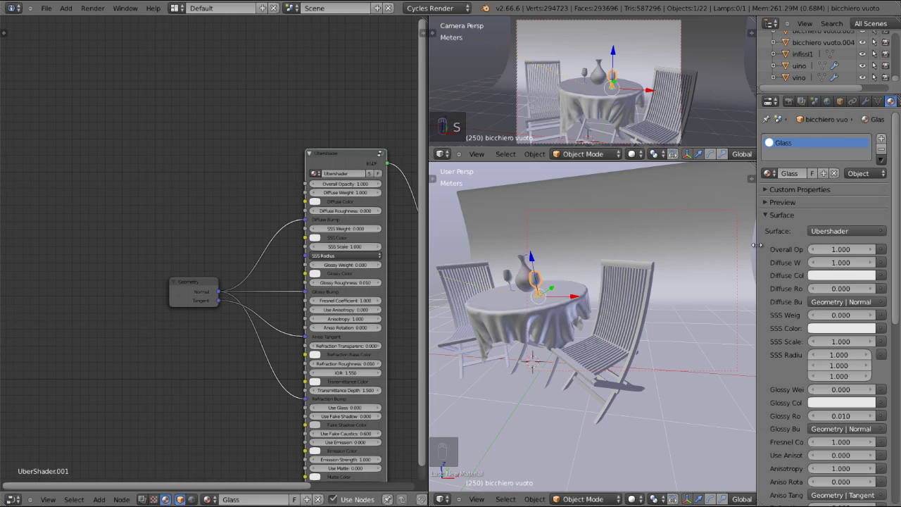
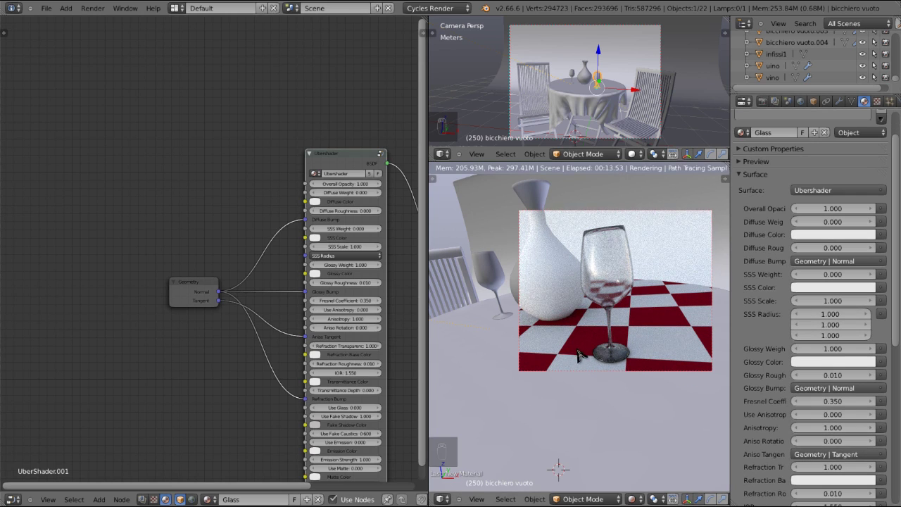
drag(551, 285, 626, 268)
key(ctrl+l)
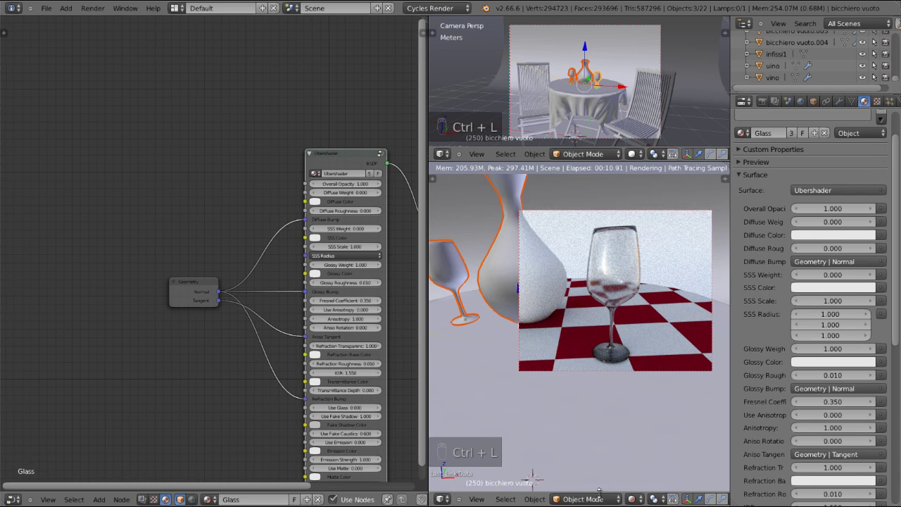
Step: Make the Wine refraction base and transmittance colours red with IOR 1.339
key(z)
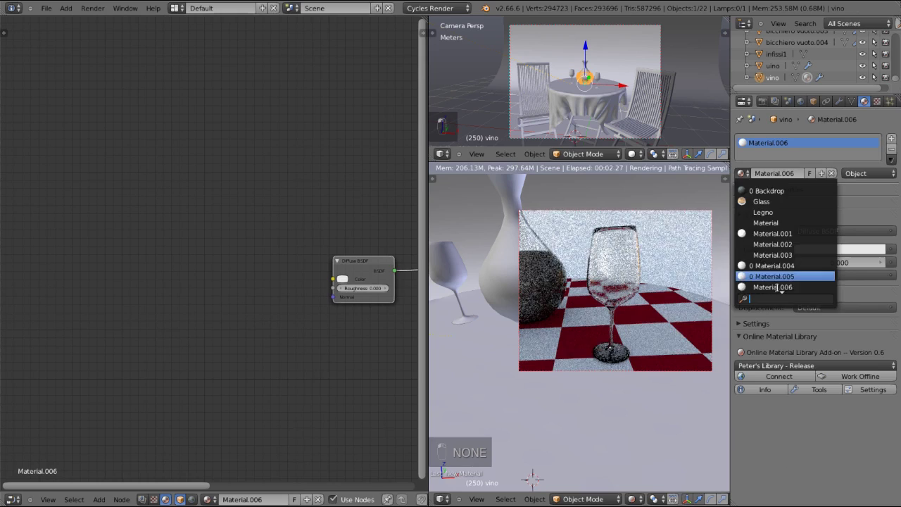
click(788, 178)
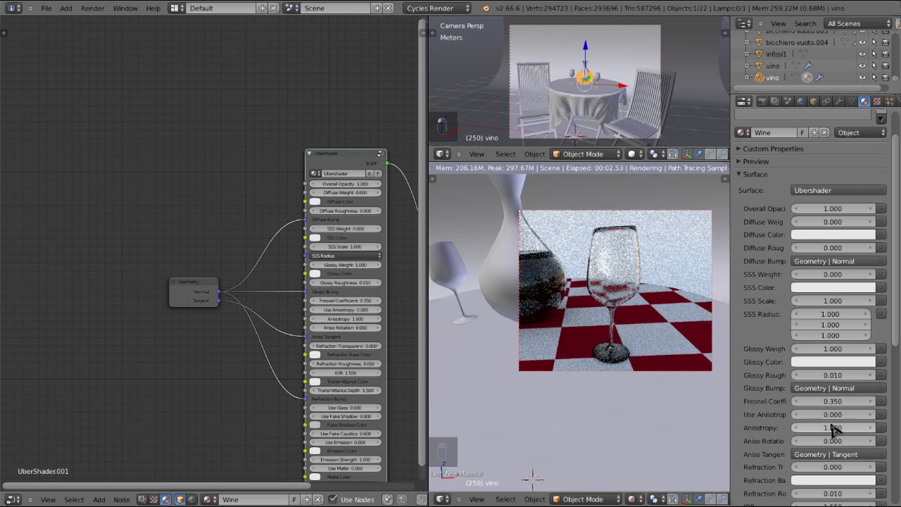
drag(821, 322, 849, 295)
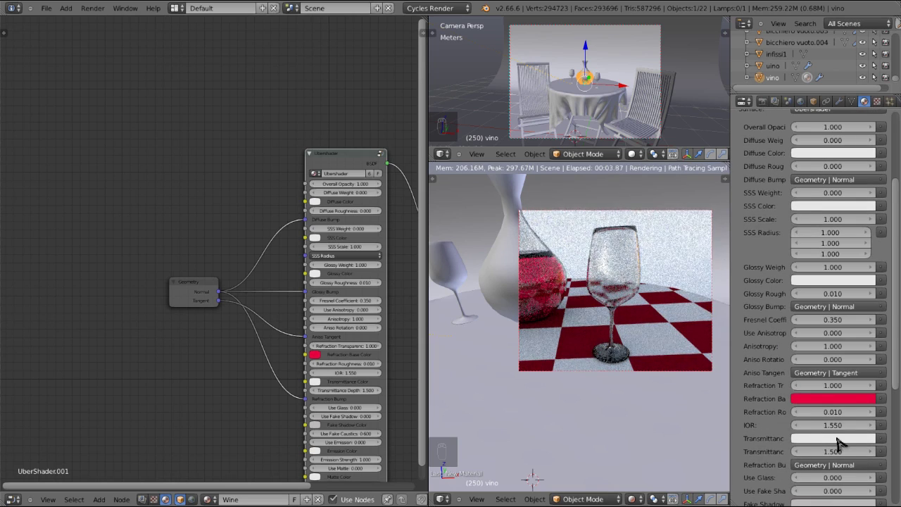
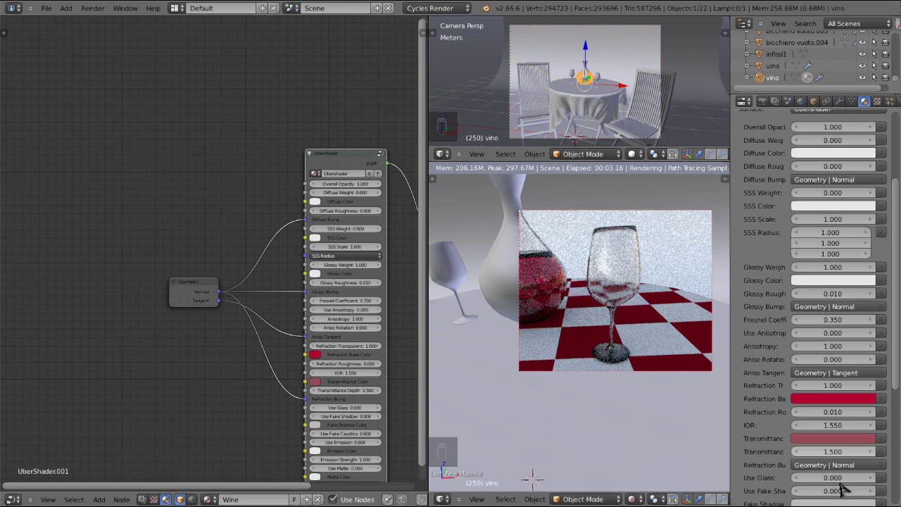
key(KP_3)
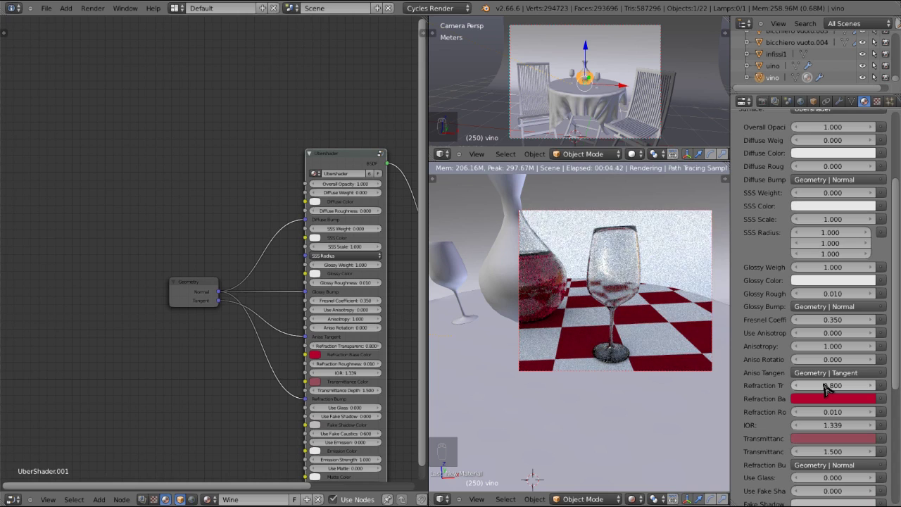
Step: Set Wine refraction transparency 0.9 and a red fake shadow colour
click(830, 390)
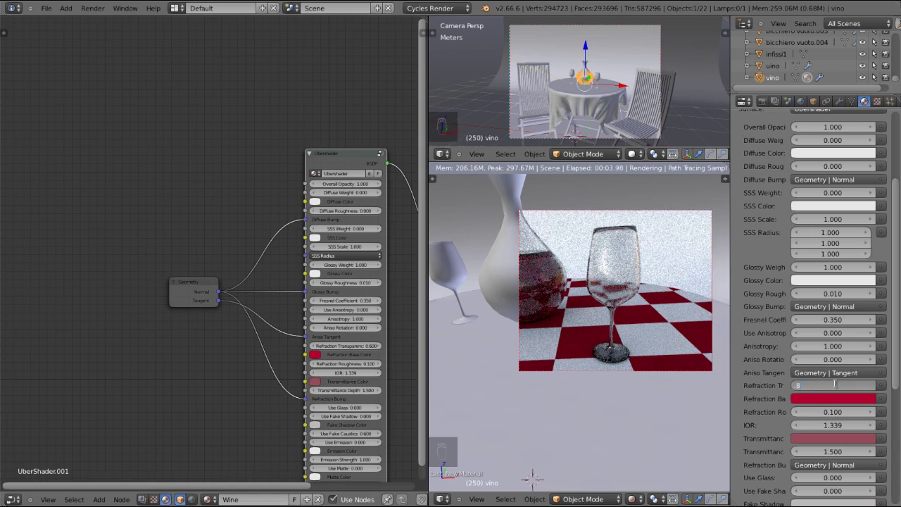
key(BackSpace)
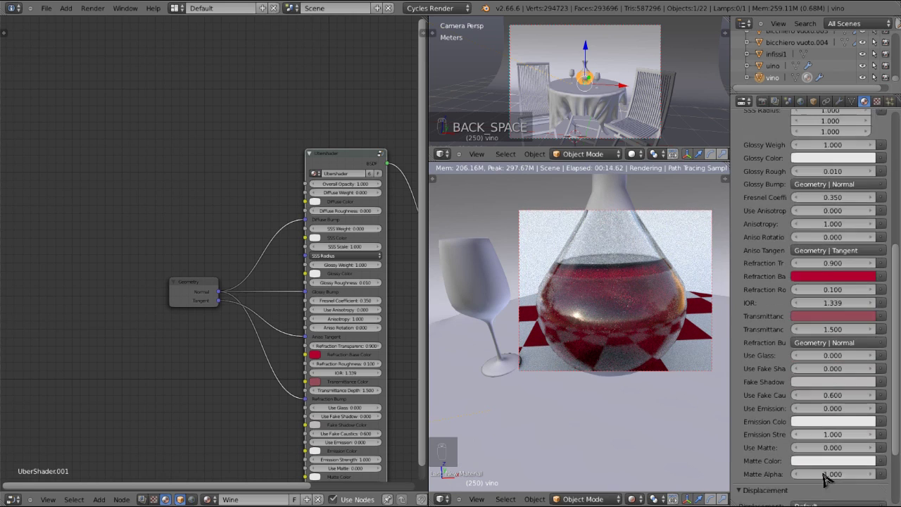
click(863, 301)
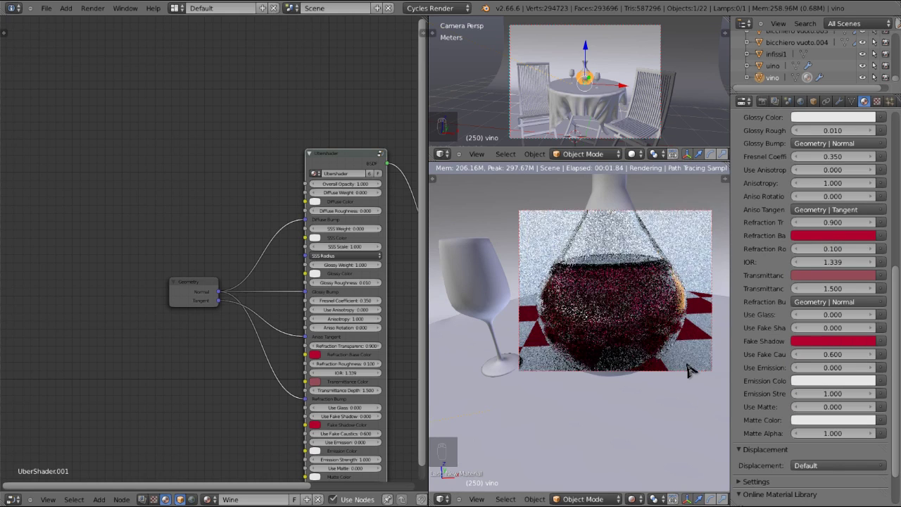
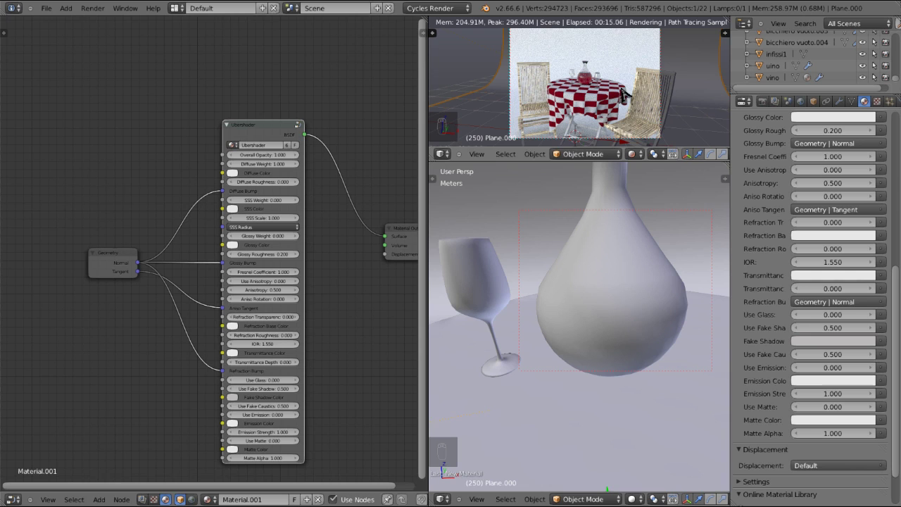
Step: Give the Wall object a new Ubershader material, UberShader.001
key(Tab)
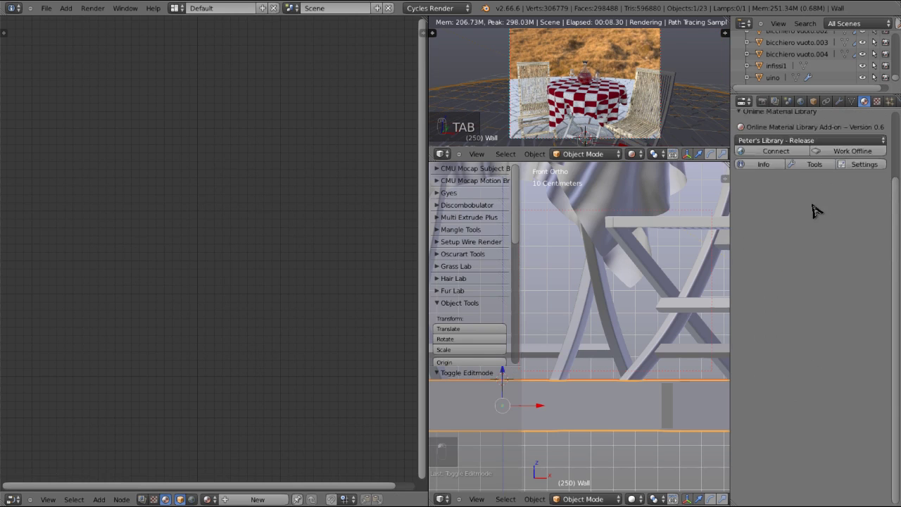
key(t)
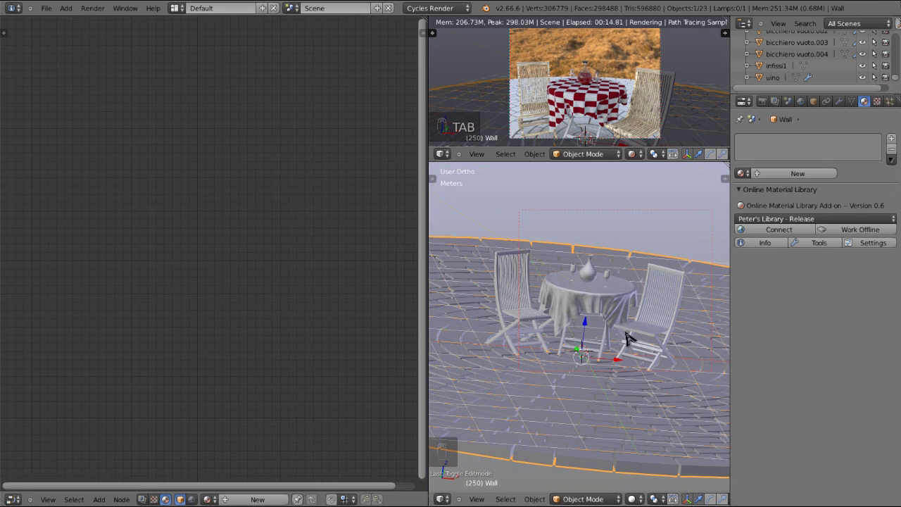
key(a)
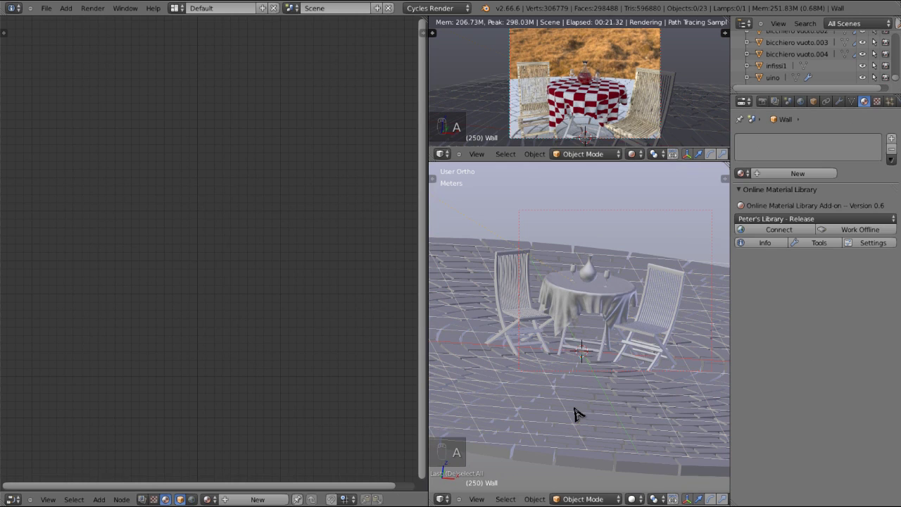
key(a)
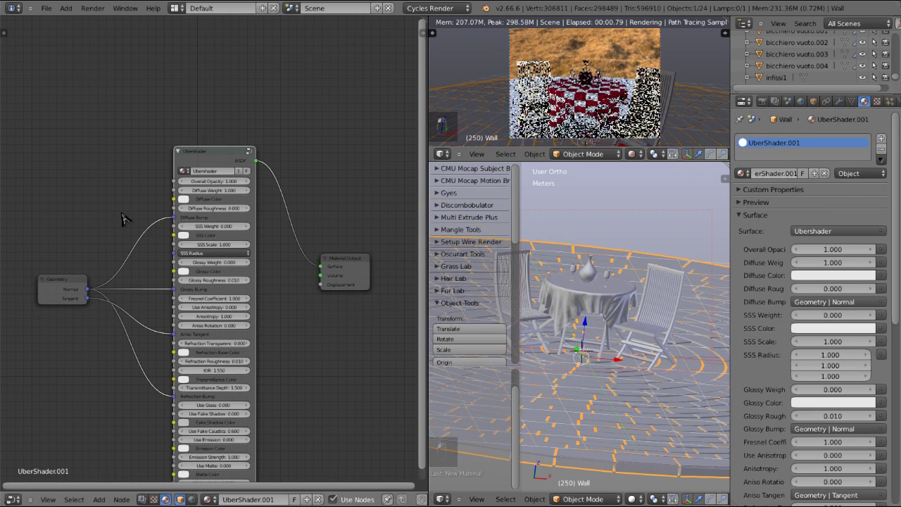
Step: Rename the material Stone and feed a stone image texture into its diffuse colour
middle_click(744, 172)
key(shift+a)
key(x)
key(shift+a)
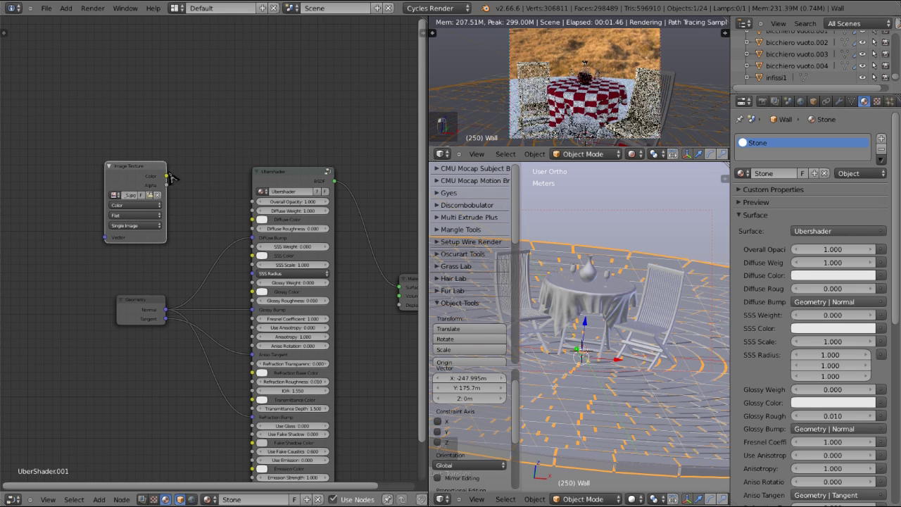
key(g)
click(88, 195)
Step: Tile the stone texture 12 times via Texture Coordinate and Mapping nodes
key(g)
key(shift+a)
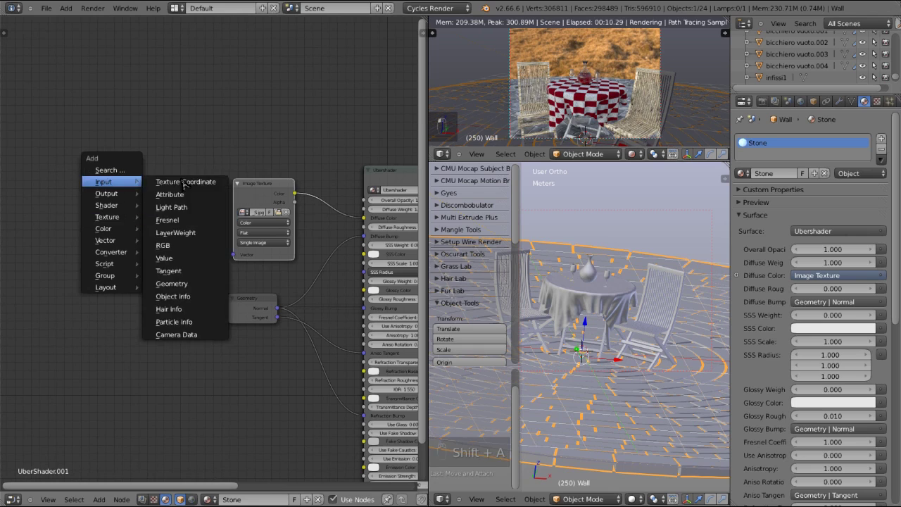
key(shift+a)
key(shift+a)
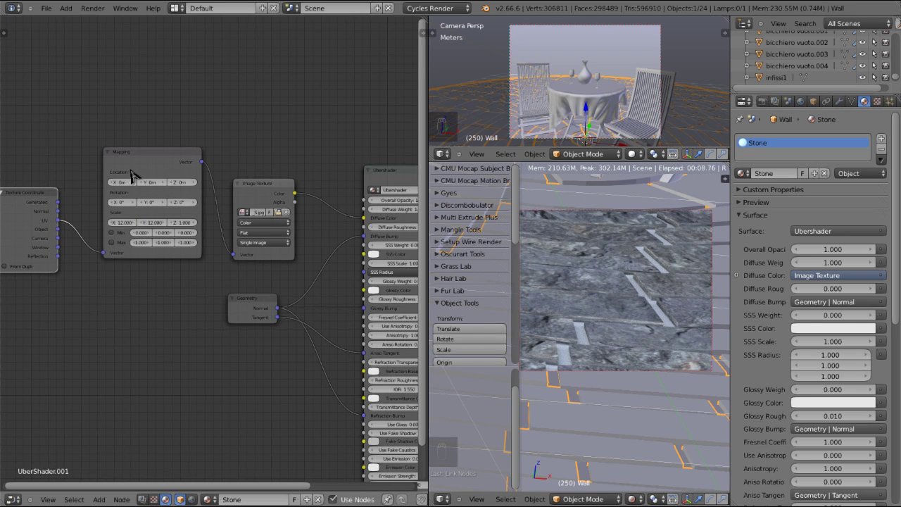
key(h)
key(g)
key(h)
key(h)
key(shift+a)
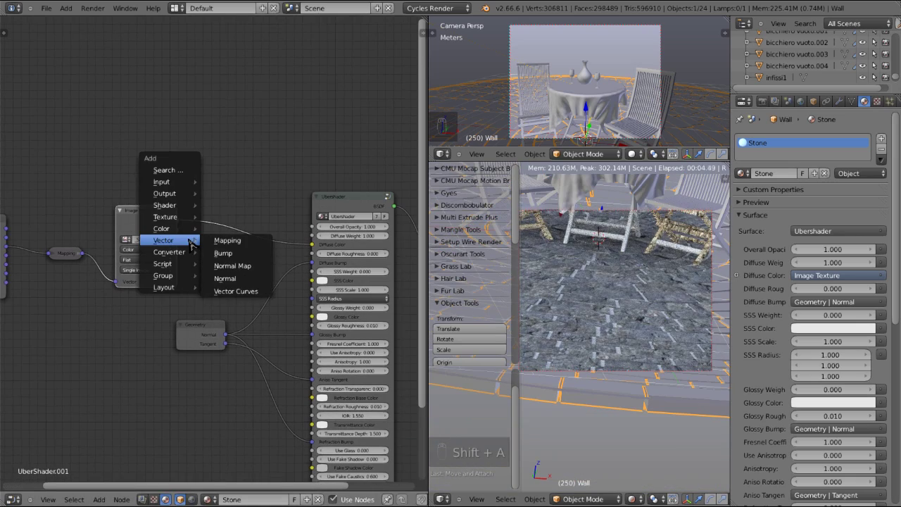
Step: Add RGB-to-BW bumps and set Stone glossy weight 0.4, roughness 0.6, Fresnel 0.45
key(x)
key(shift+a)
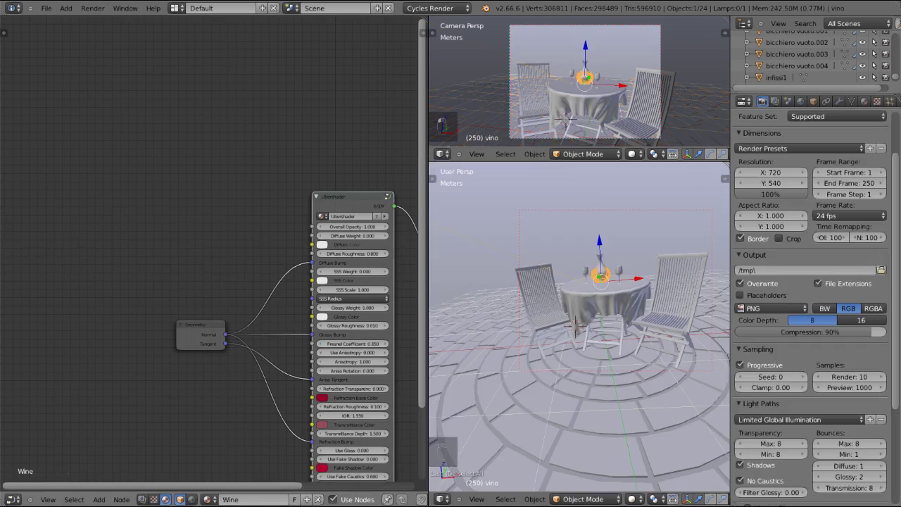
Step: Switch to non-progressive sampling and render a full test of the patio scene
middle_click(596, 420)
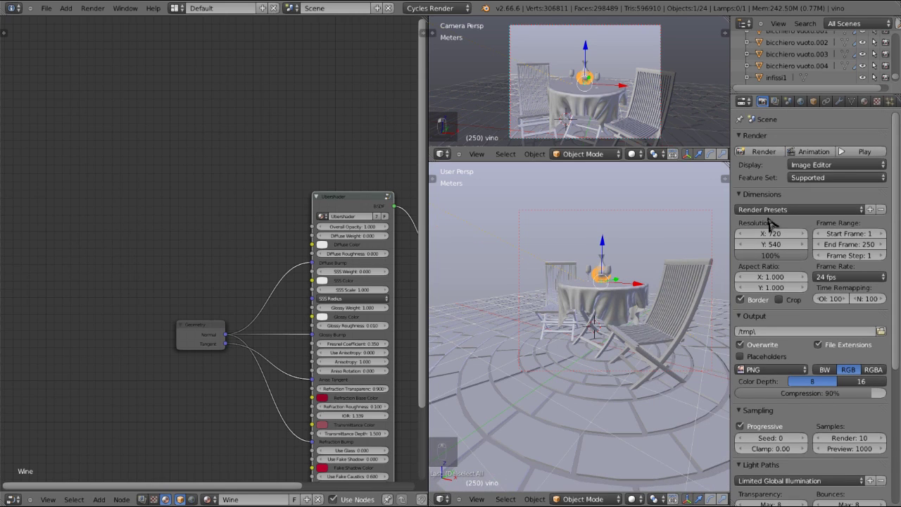
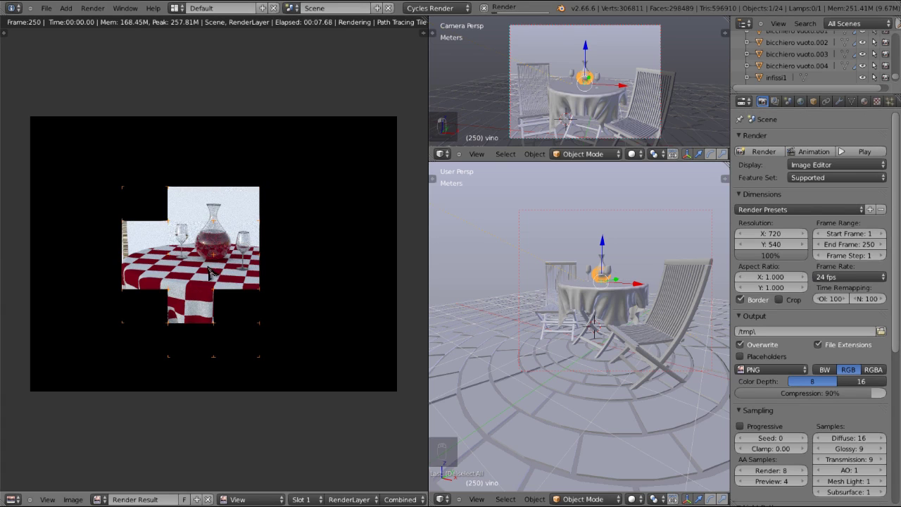
key(Escape)
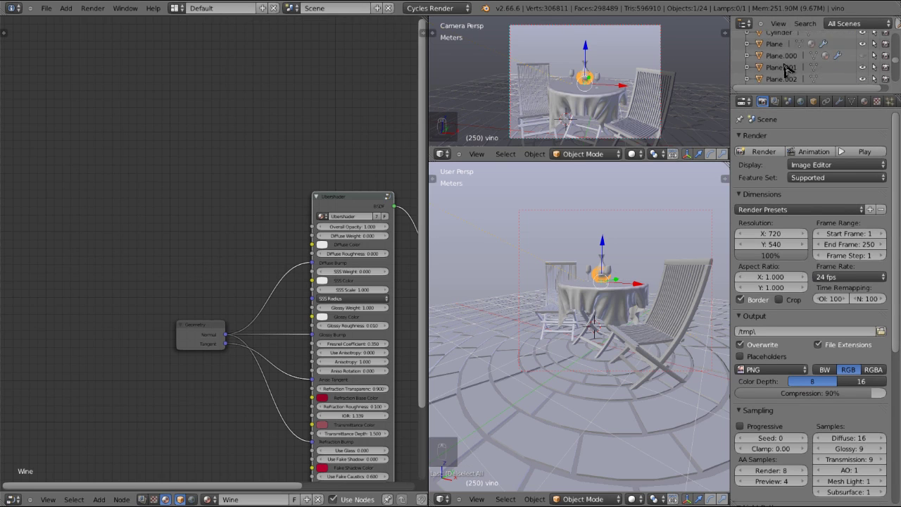
key(F12)
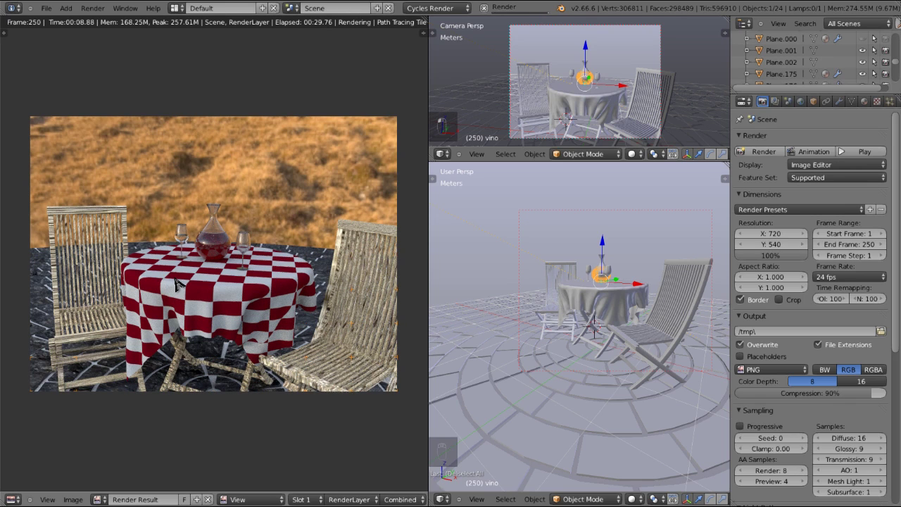
key(Escape)
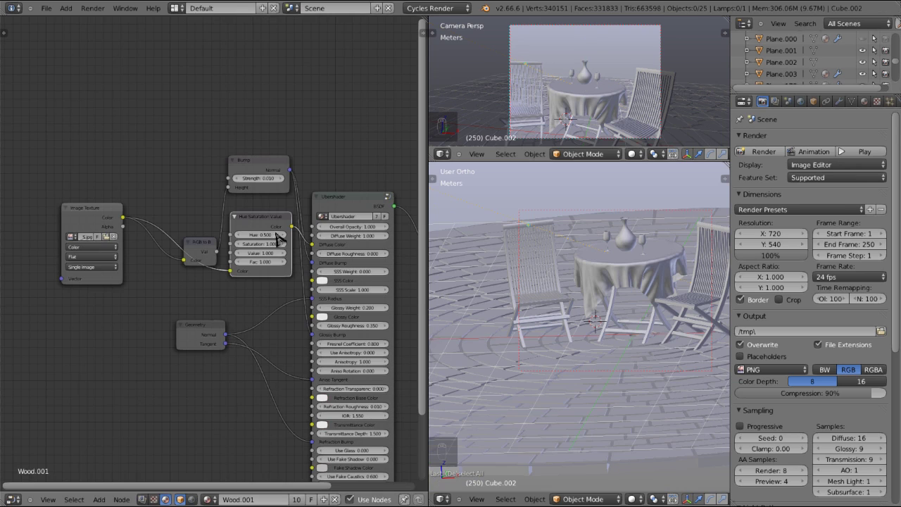
Step: Give the Circle its own single-user Ubershader material named Grout
right_click(581, 227)
key(Tab)
key(a)
key(a)
key(u)
key(Tab)
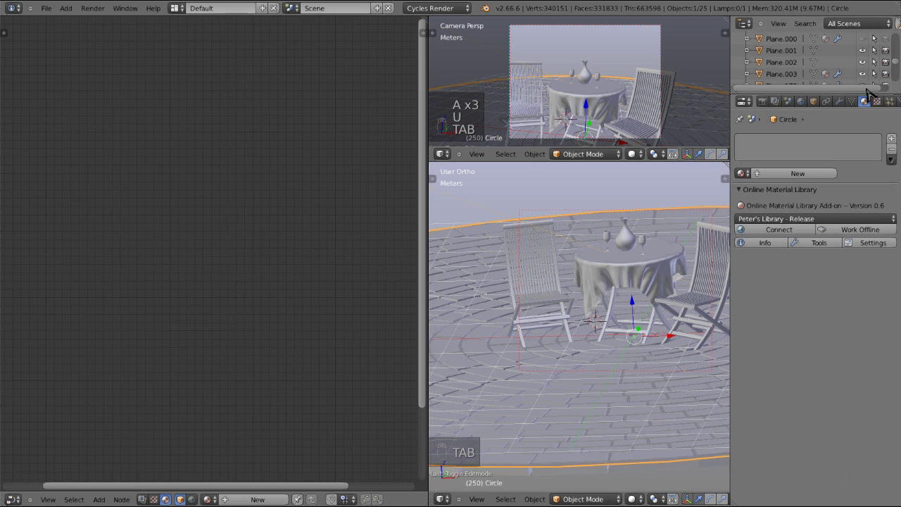
drag(797, 181, 779, 232)
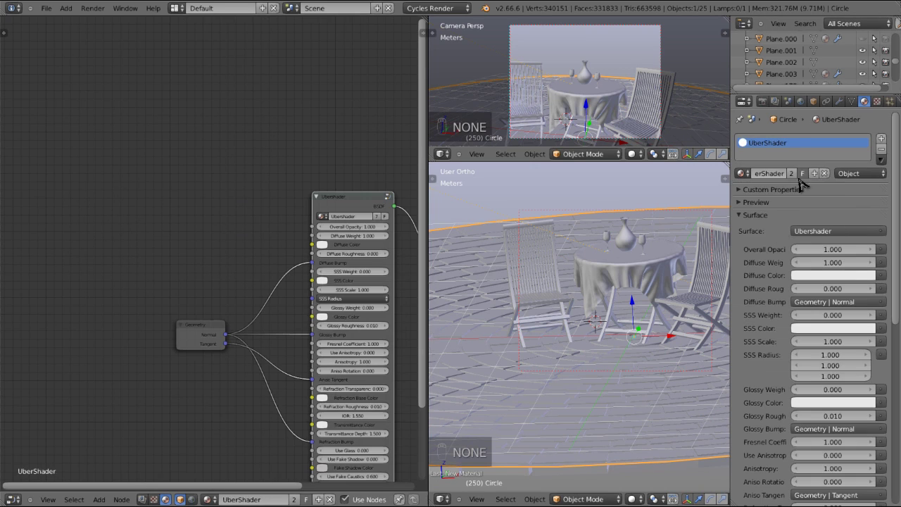
drag(795, 176, 729, 178)
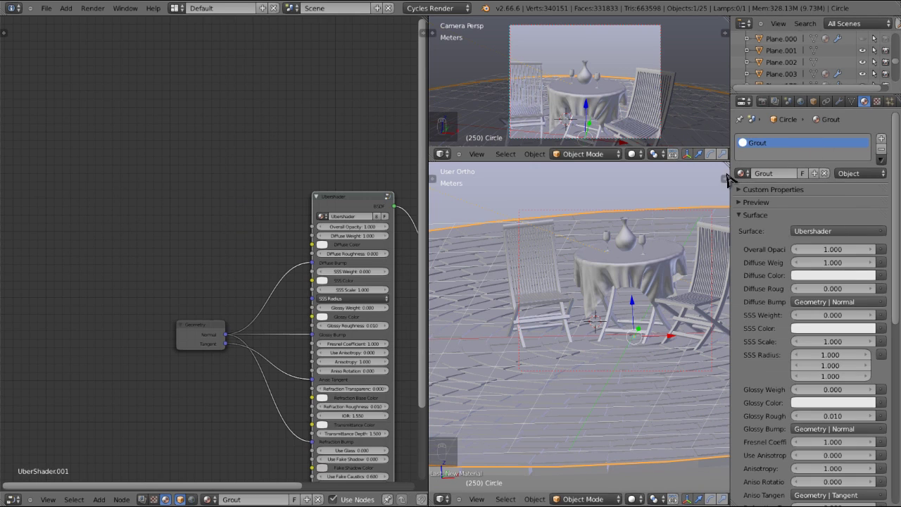
Step: Add an Image Texture node for the Grout diffuse colour
key(shift+a)
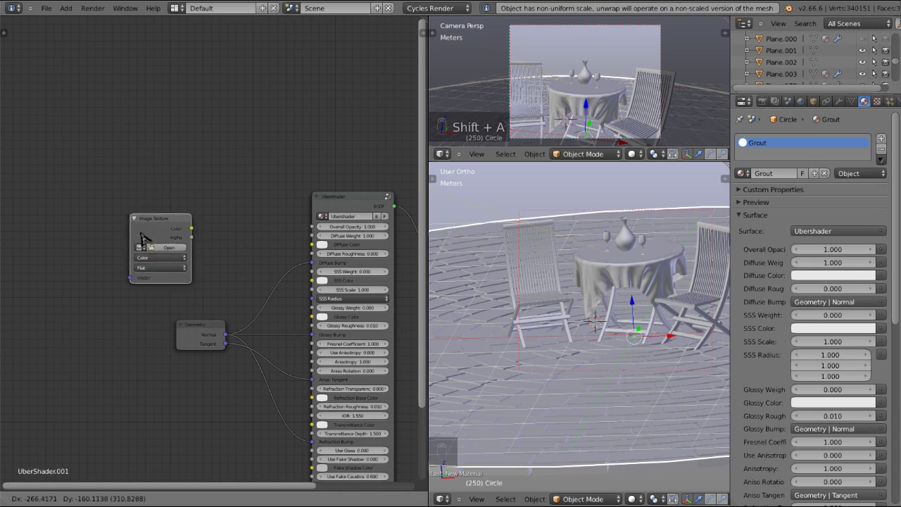